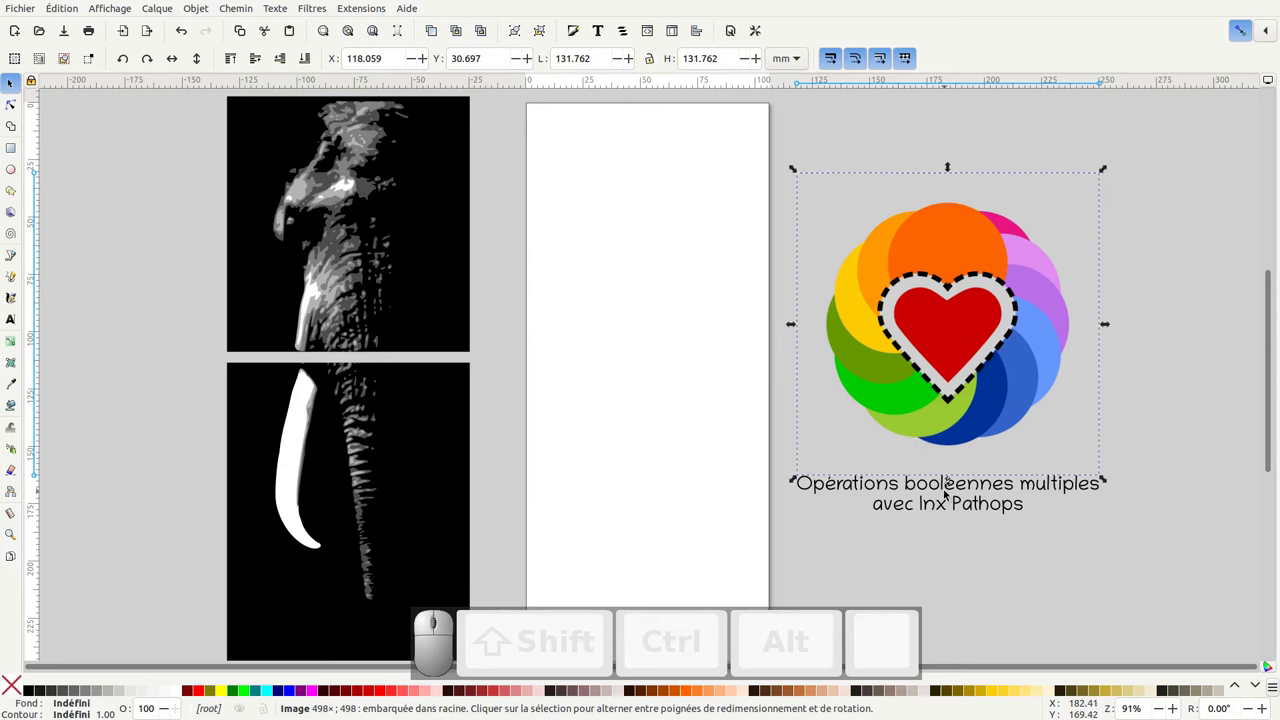
# - Switch from the elephant drawing in Inkscape to the browser showing the Extensions catalogue
pyautogui.click(534, 320)
pyautogui.press('alt+Tab')
pyautogui.press('alt+Tab')
pyautogui.press('alt+Tab')
# - Scroll up through the Inkscape Extensions catalogue page
pyautogui.scroll(3)
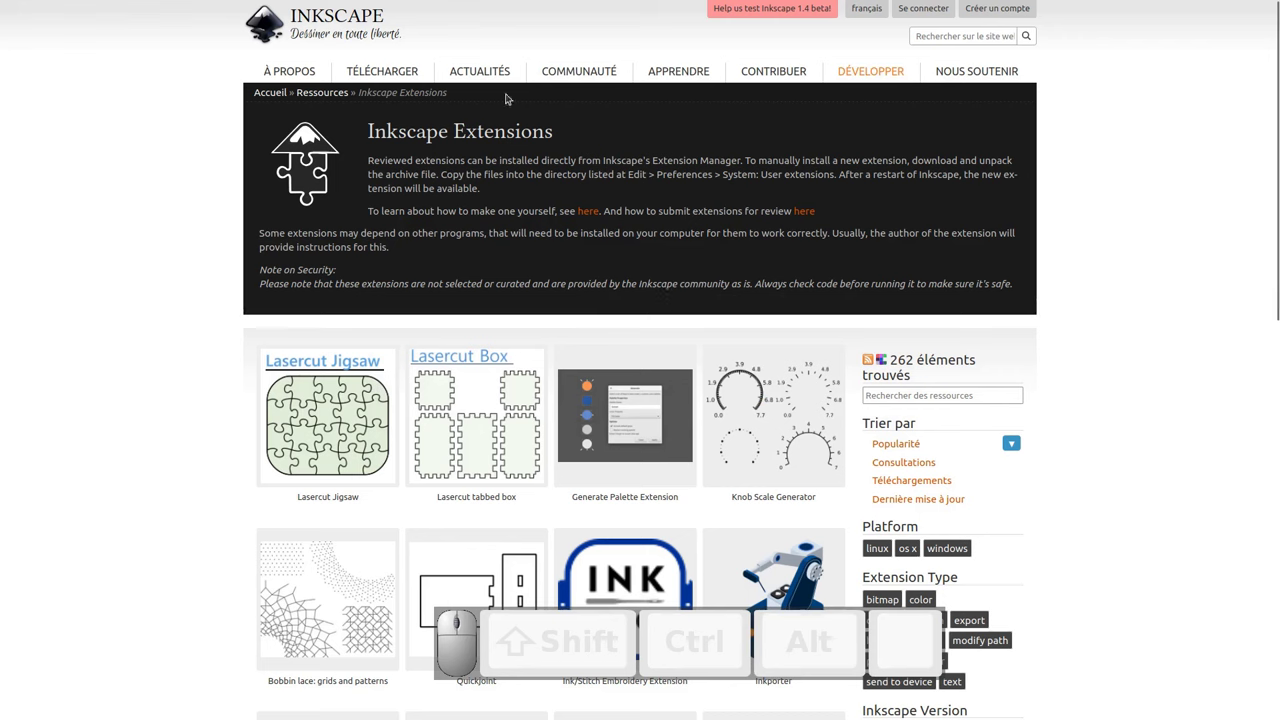
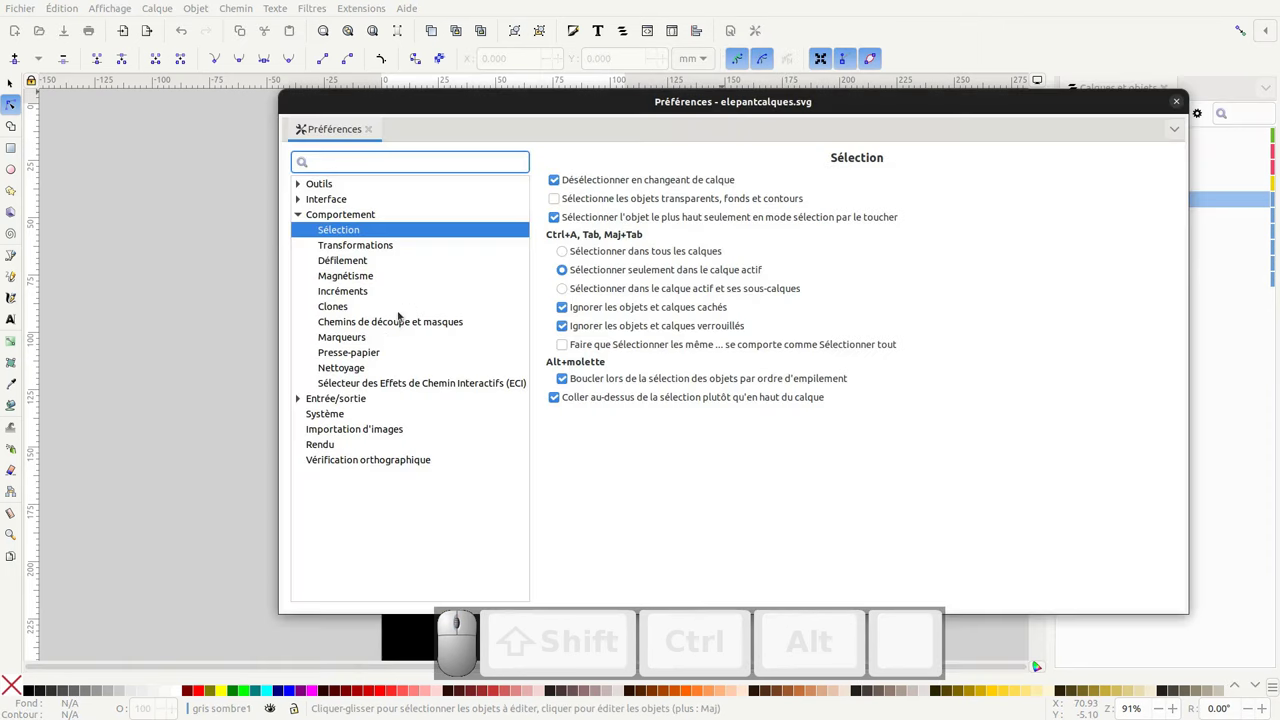
# - Locate the user extensions folder in Préférences > Système, then verify Boolean Operations appears among extensions
pyautogui.click(338, 412)
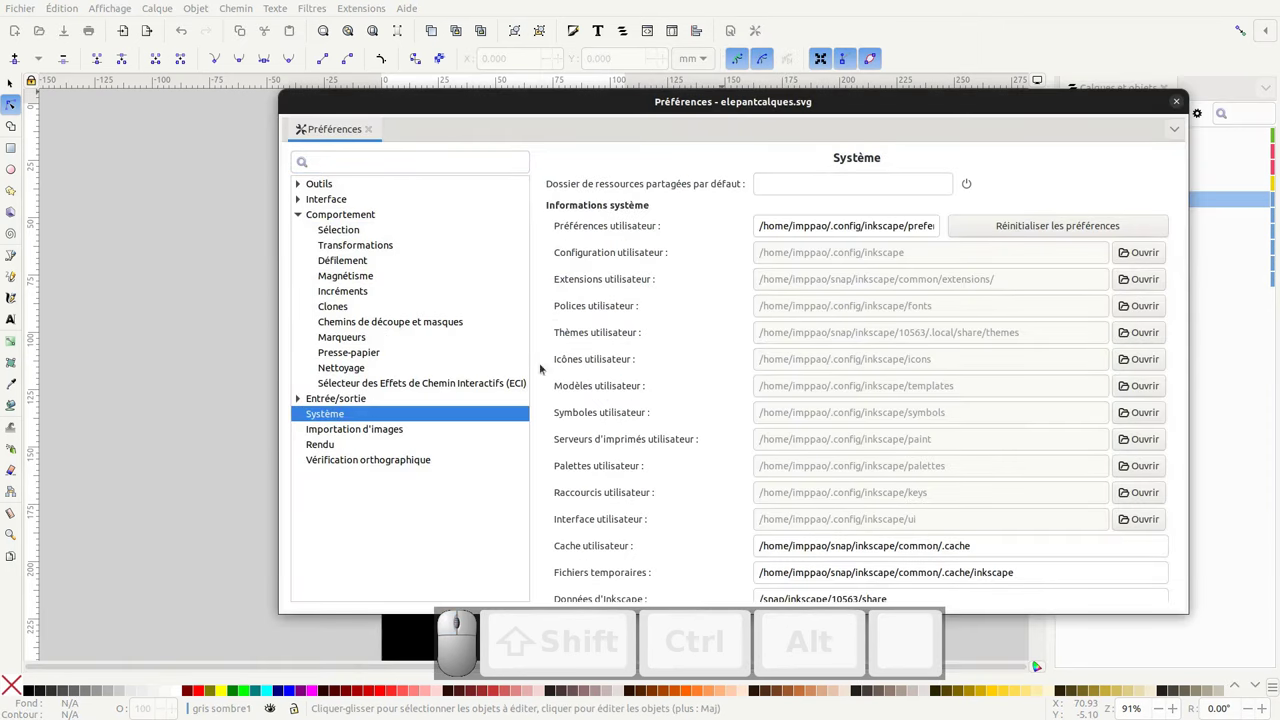
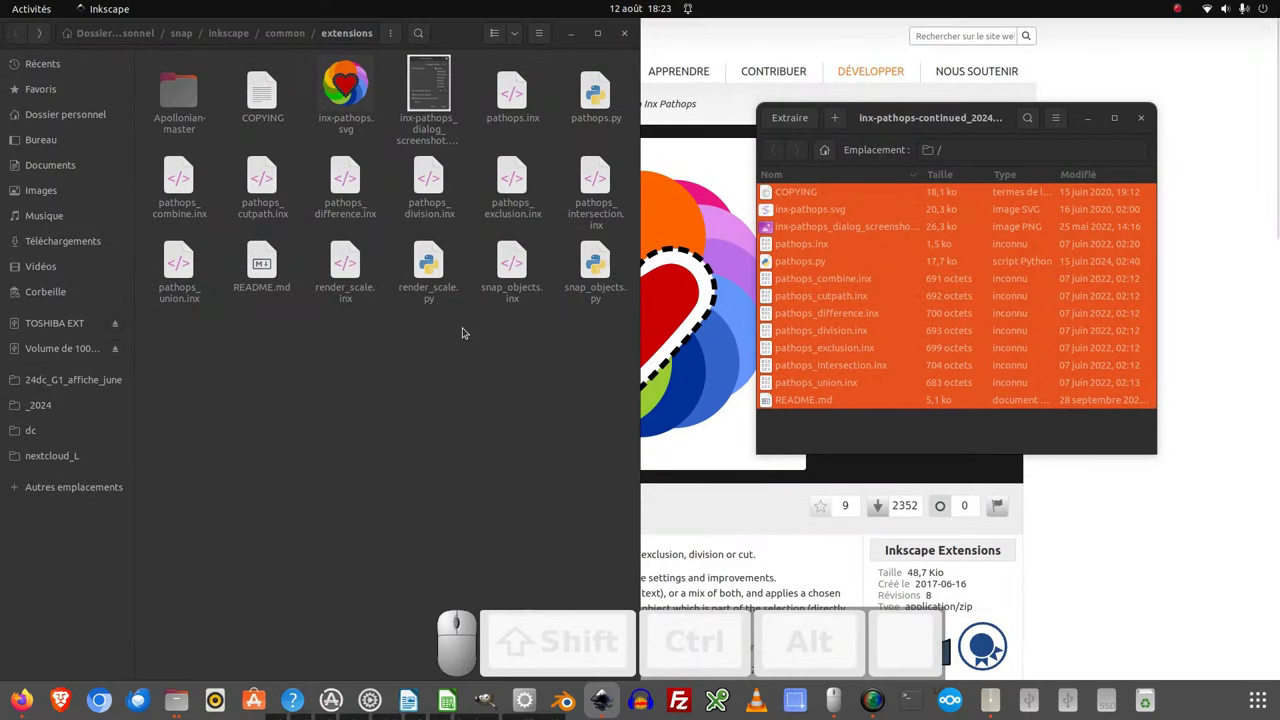
pyautogui.click(348, 50)
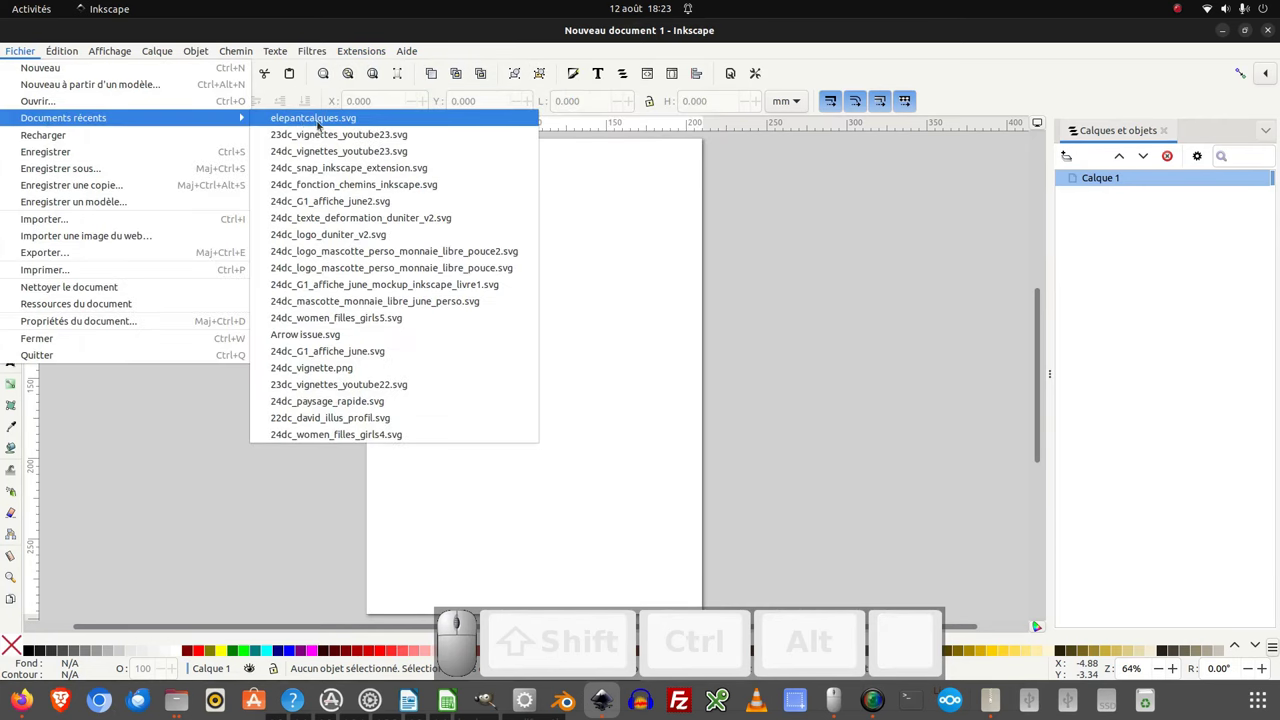
# - Reopen elepantcalques.svg from Fichier > Documents récents
pyautogui.click(330, 120)
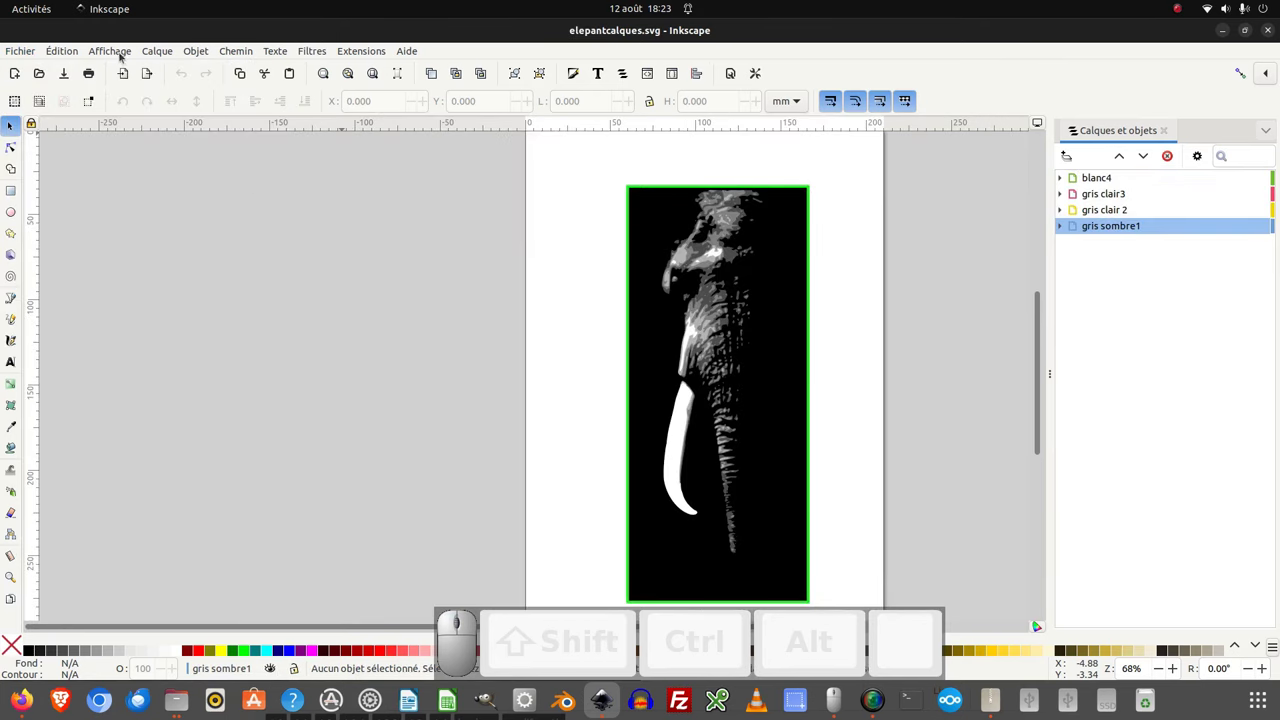
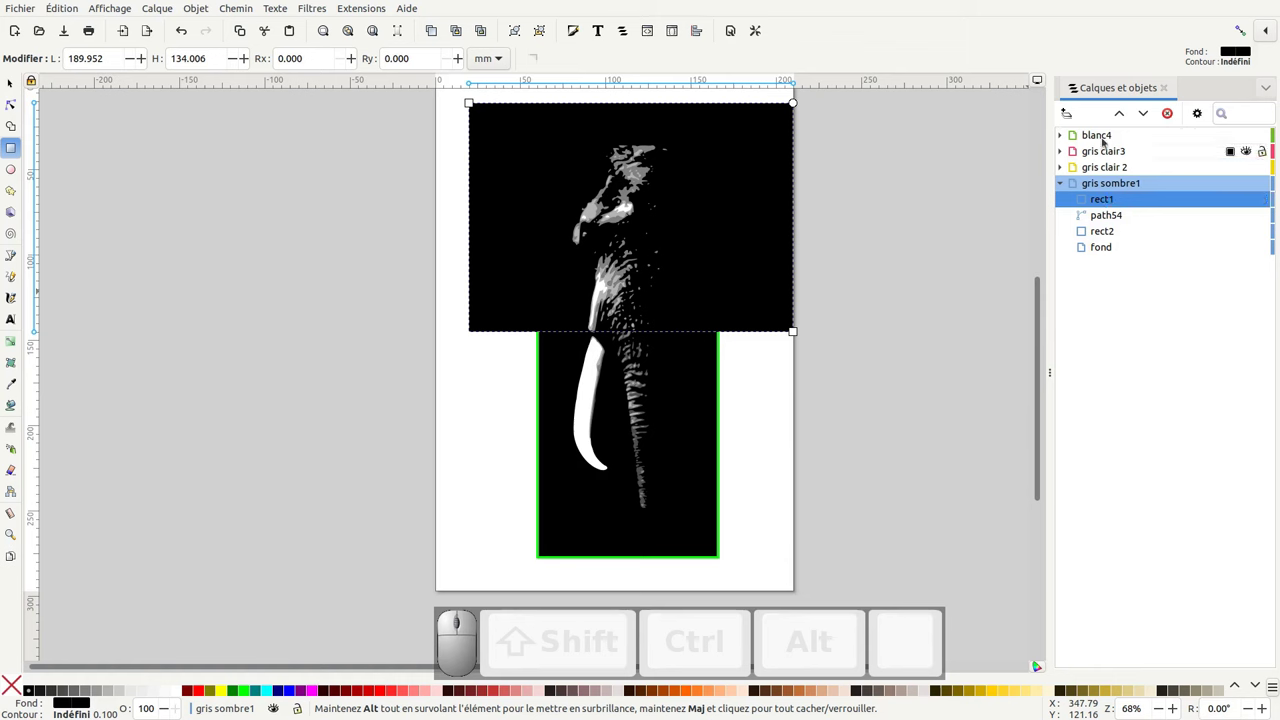
# - Drag rect1 to the top of the Calques et objets list, above blanc4
pyautogui.moveTo(1100, 200); pyautogui.dragTo(1141, 145)
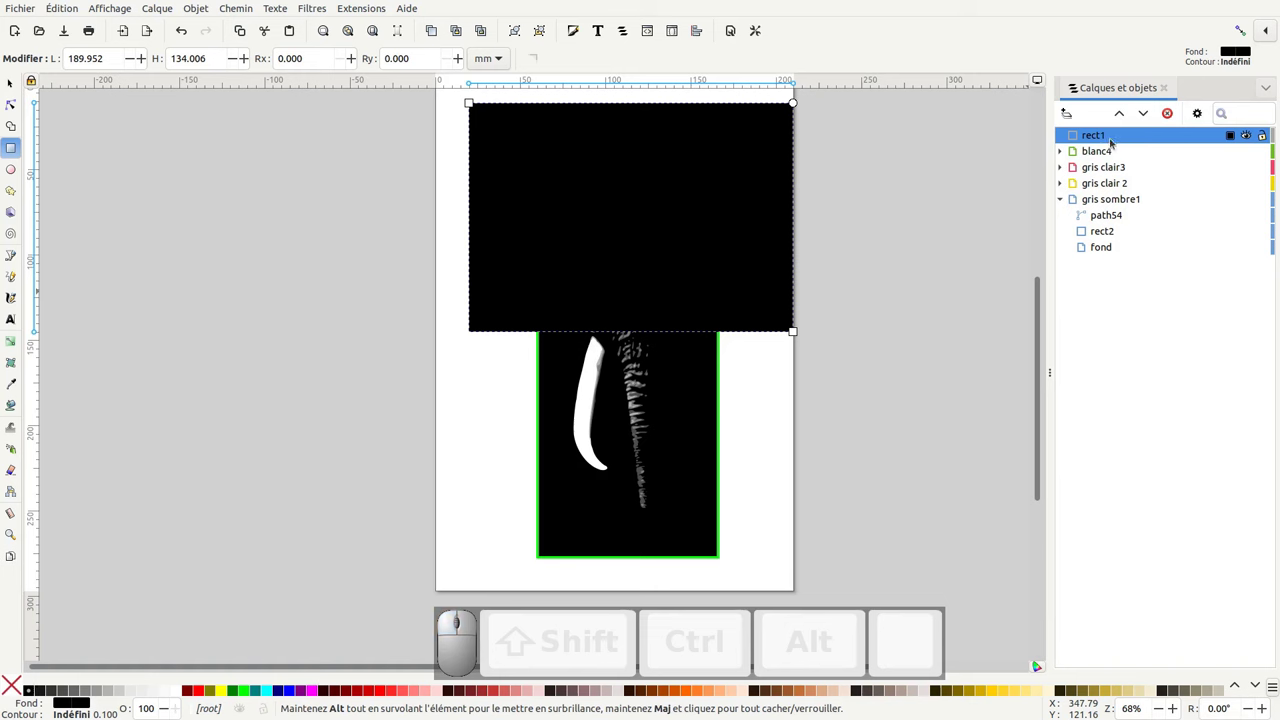
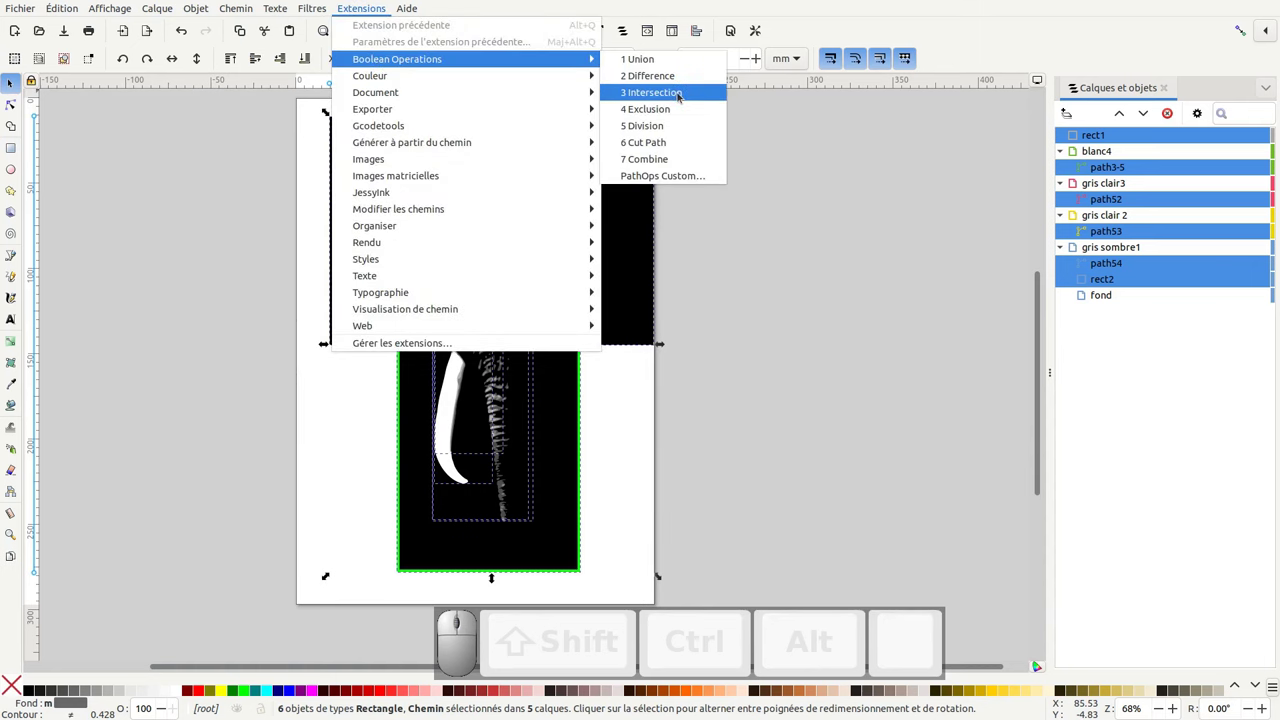
# - Run Boolean Operations > 3 Intersection to trim every layer to the covering rectangle
pyautogui.click(679, 94)
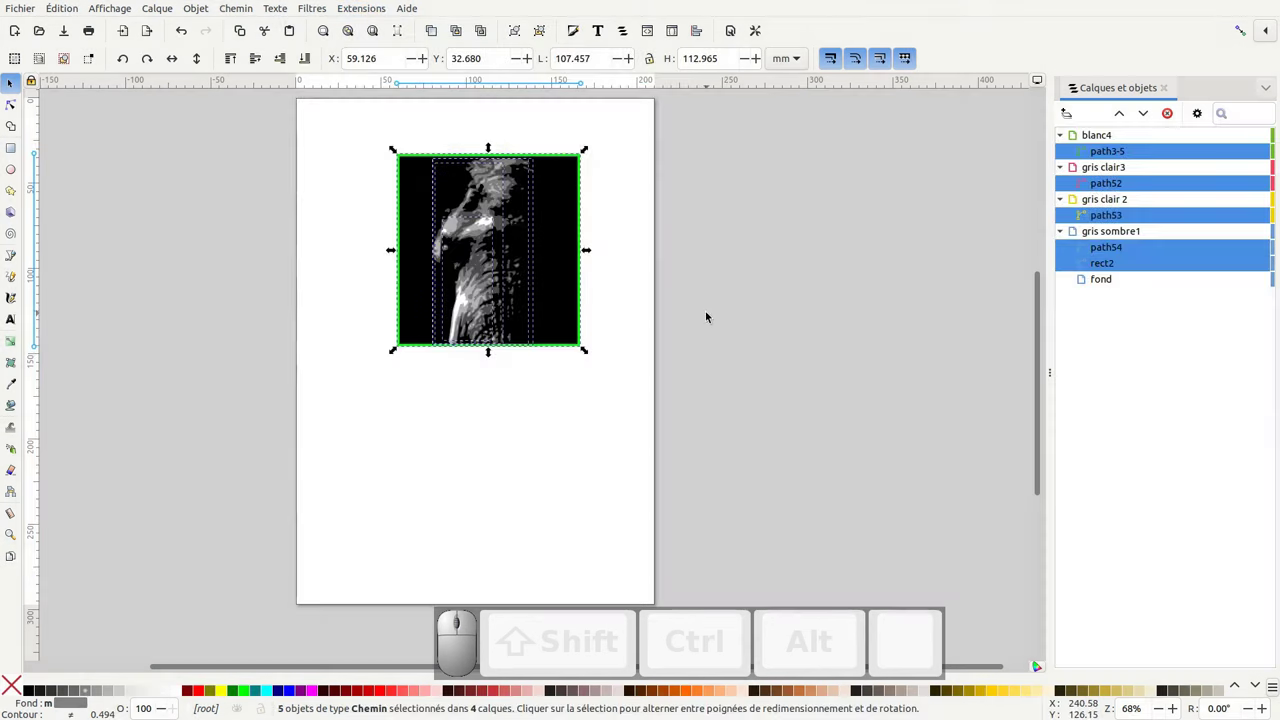
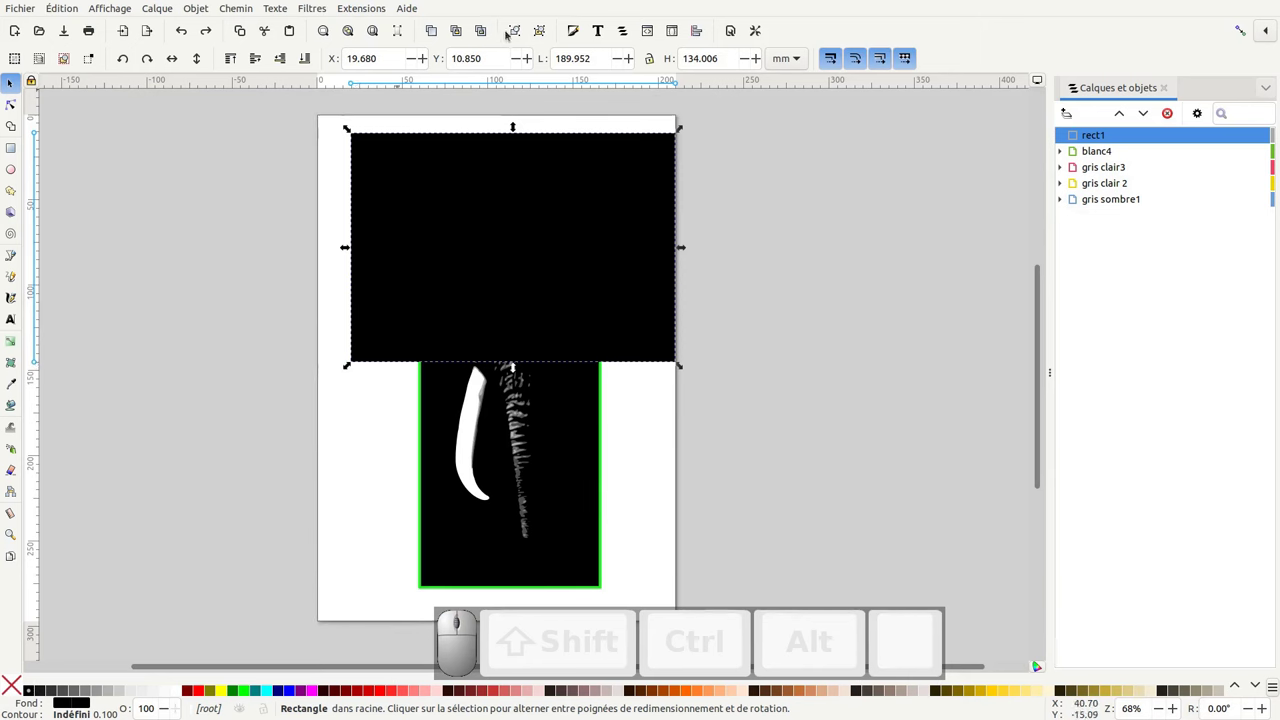
# - Duplicate rect1, snap the copy below over the bottom half, delete the original and select everything
pyautogui.moveTo(435, 32); pyautogui.dragTo(364, 145)
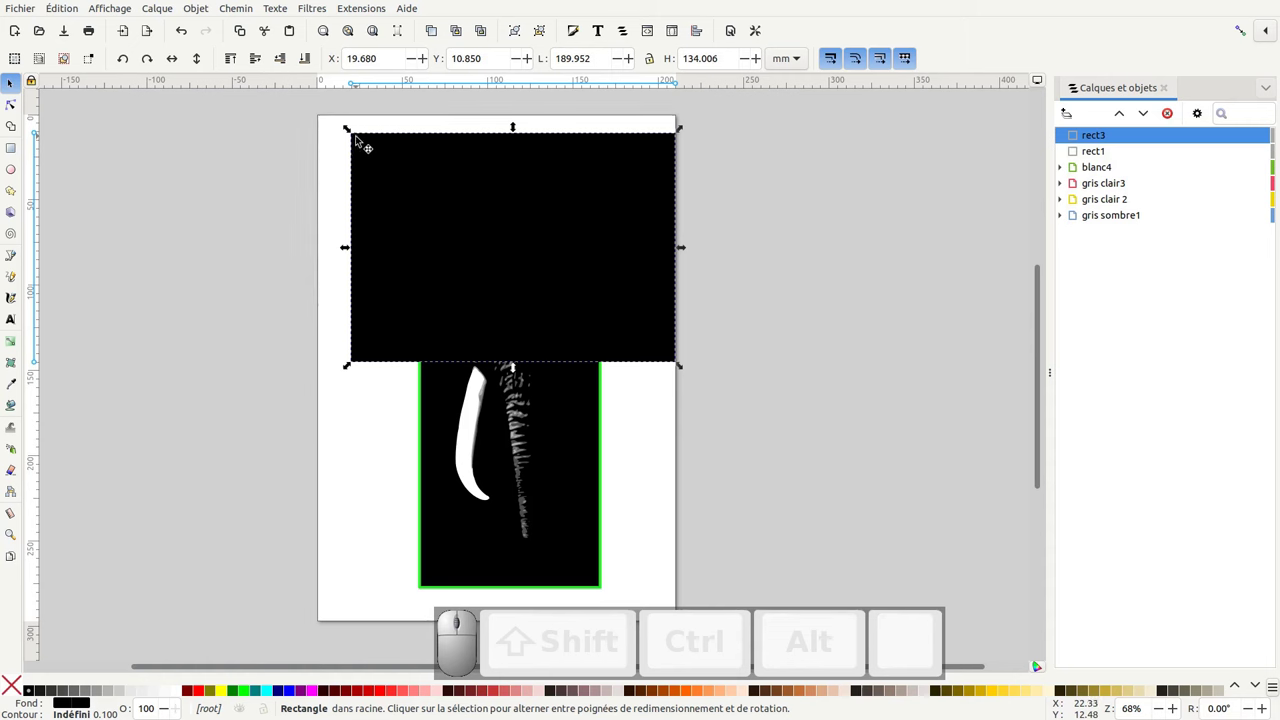
pyautogui.click(1237, 32)
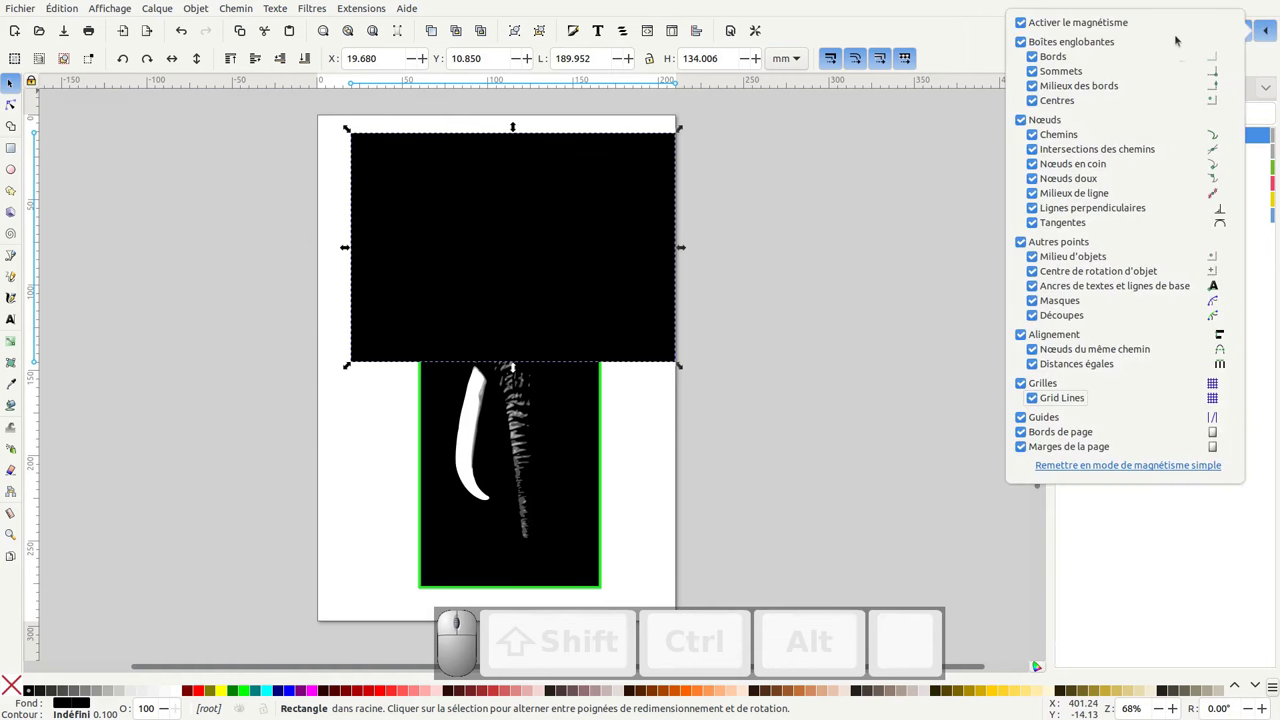
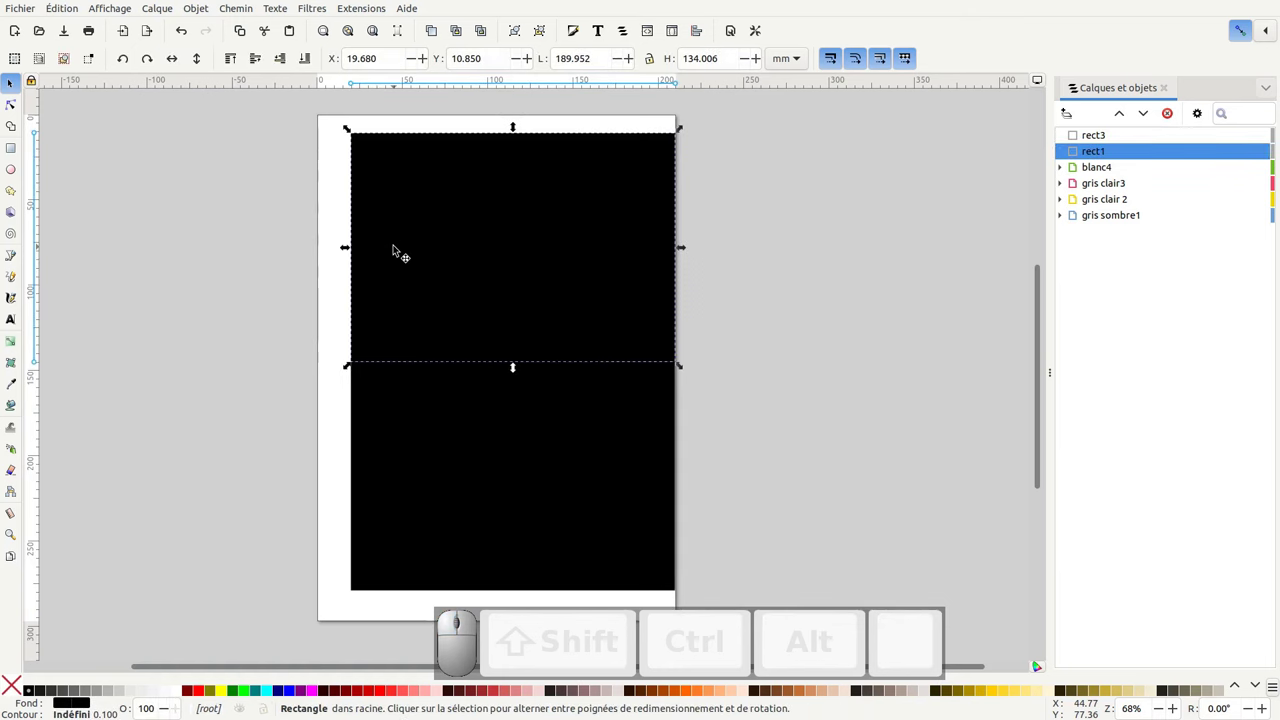
pyautogui.press('Delete')
pyautogui.moveTo(460, 507); pyautogui.dragTo(377, 243)
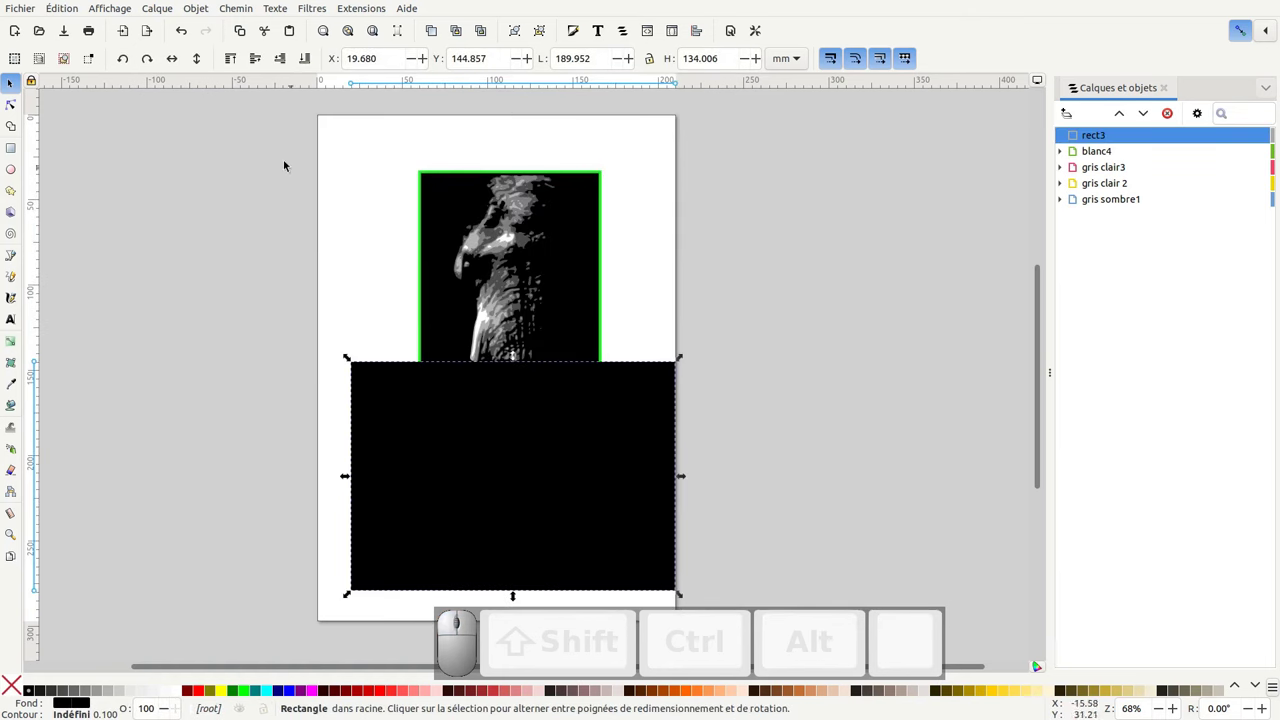
pyautogui.moveTo(267, 118); pyautogui.dragTo(780, 616)
# - Apply Boolean Operations > 4 Exclusion to keep the bottom half, then start Enregistrer sous
pyautogui.click(347, 3)
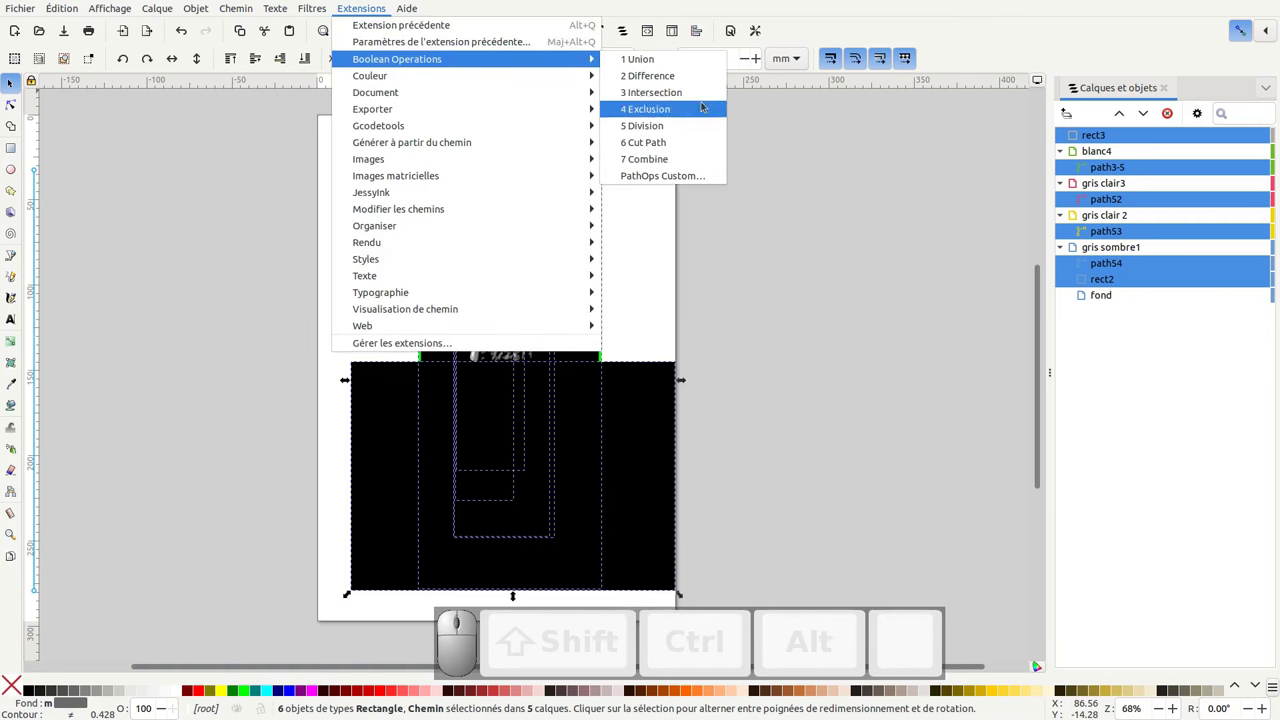
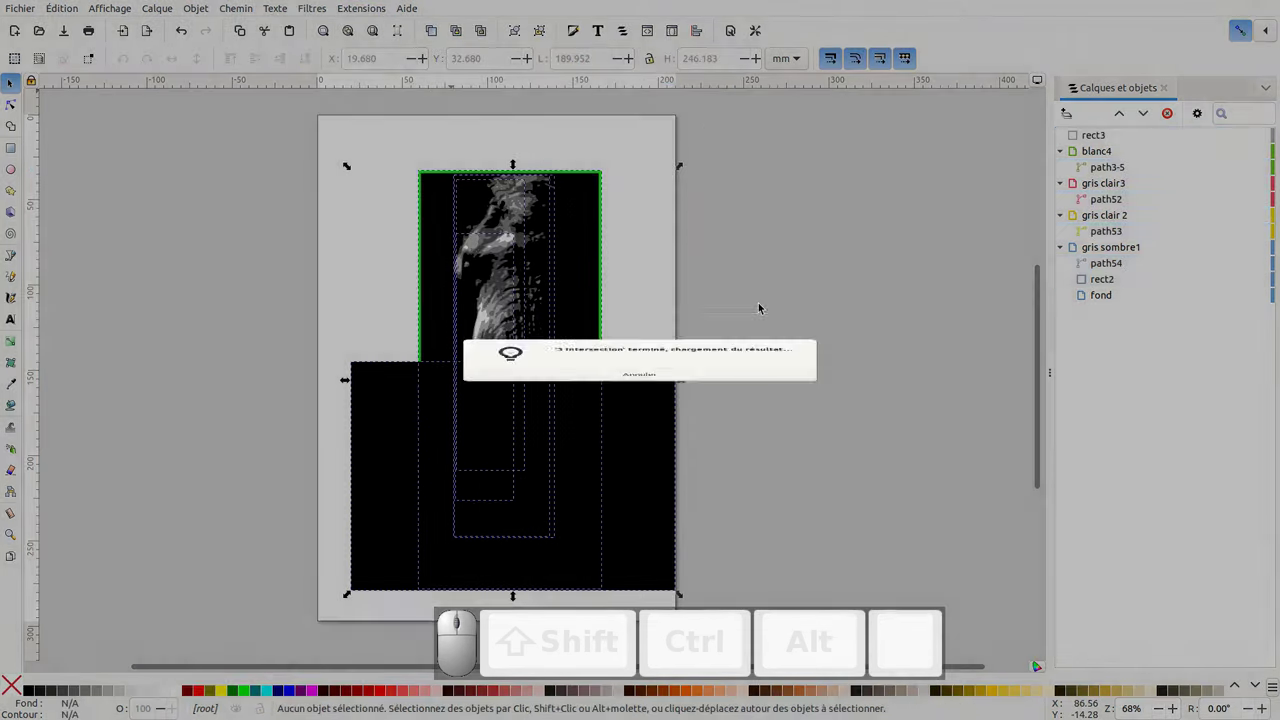
pyautogui.click(763, 306)
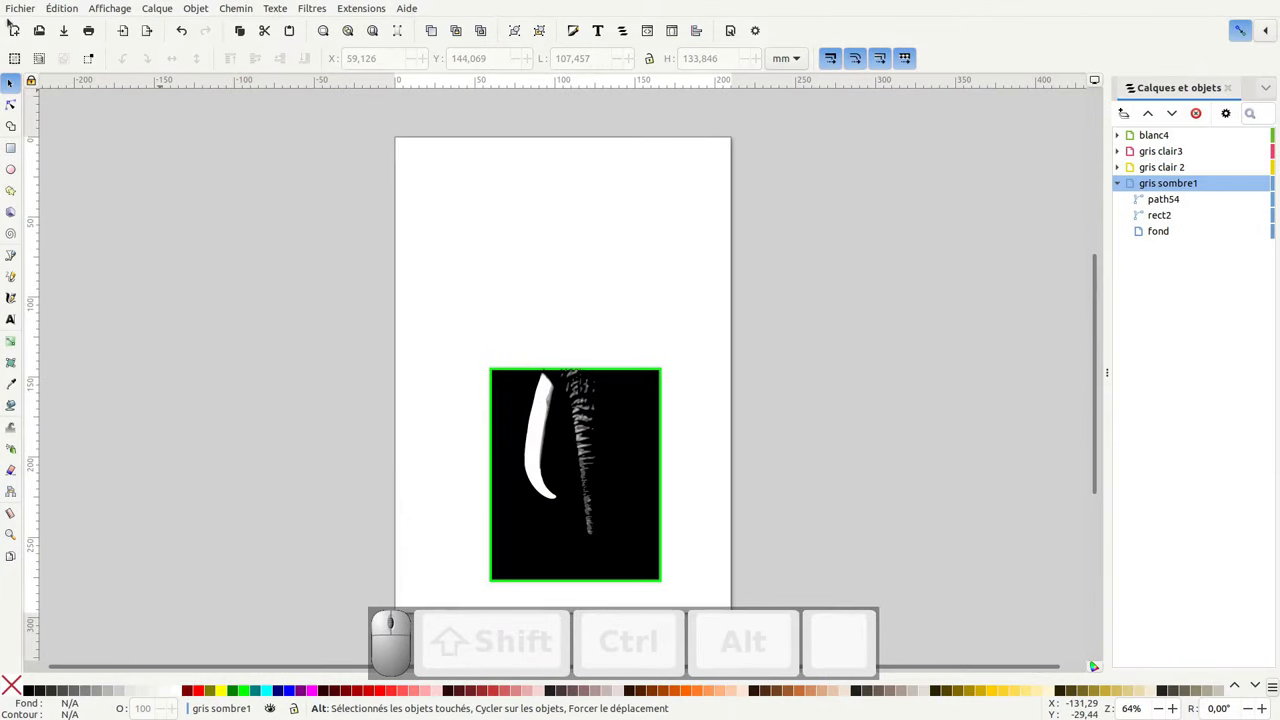
pyautogui.click(31, 9)
pyautogui.click(49, 131)
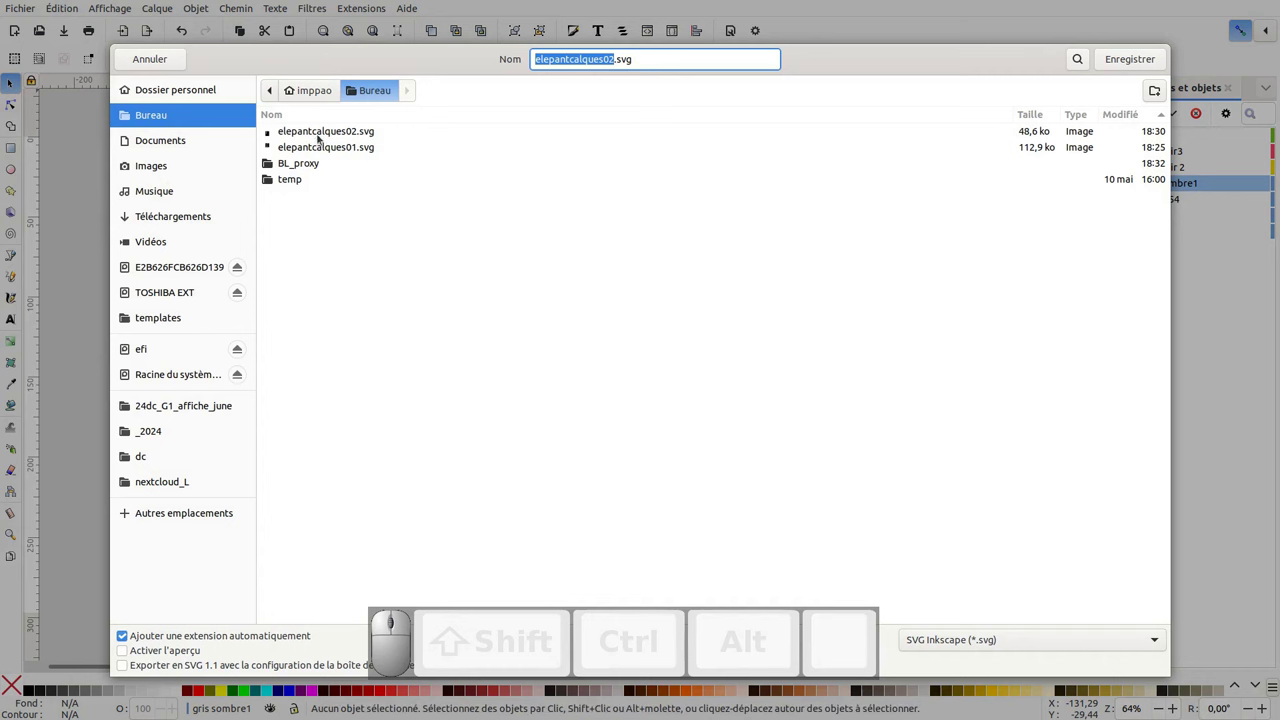
# - Save as elepantcalques02.svg in Bureau, confirming the replacement, then select rect2
pyautogui.click(310, 149)
pyautogui.click(1112, 56)
pyautogui.click(734, 405)
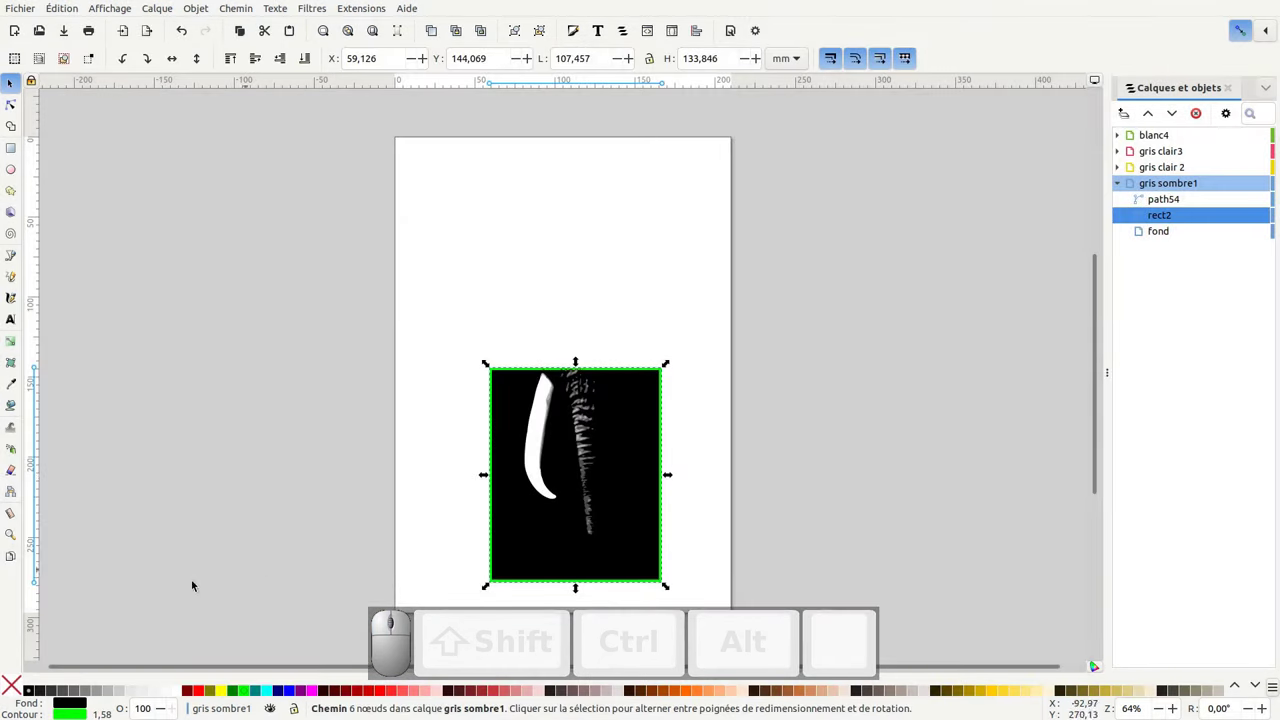